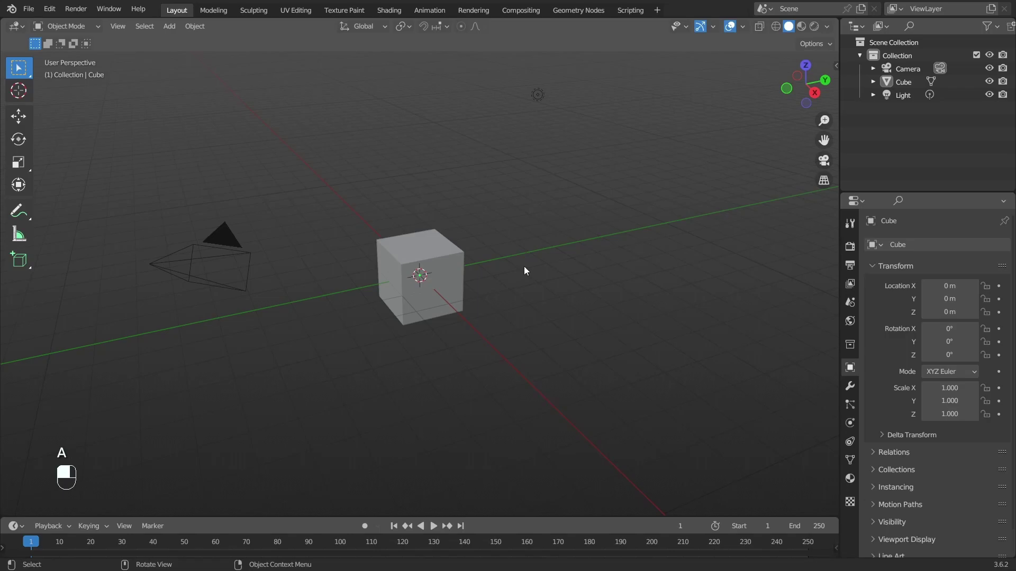
# Delete the default objects, add a flat plane and enter Edit Mode in top view
pyautogui.press('Delete')
pyautogui.press('KP_1')
pyautogui.press('KP_5')
pyautogui.press('shift+a')
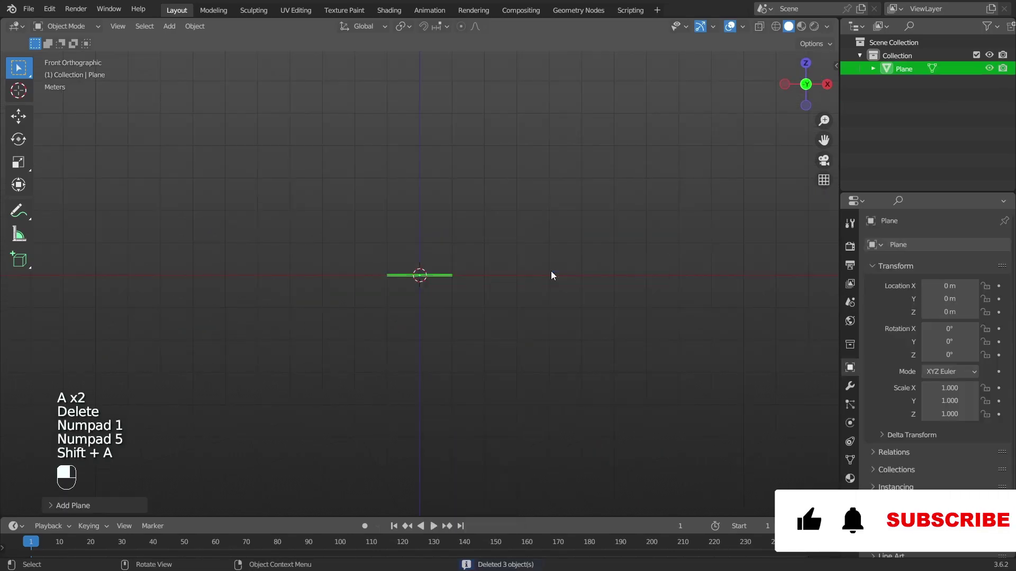
pyautogui.press('KP_7')
pyautogui.press('Tab')
# Stretch the plane wider and loop-cut it into a grid of rows and columns, ending in front view
pyautogui.press('a')
pyautogui.press('a')
pyautogui.press('s')
pyautogui.press('ctrl+r')
pyautogui.press('ctrl+r')
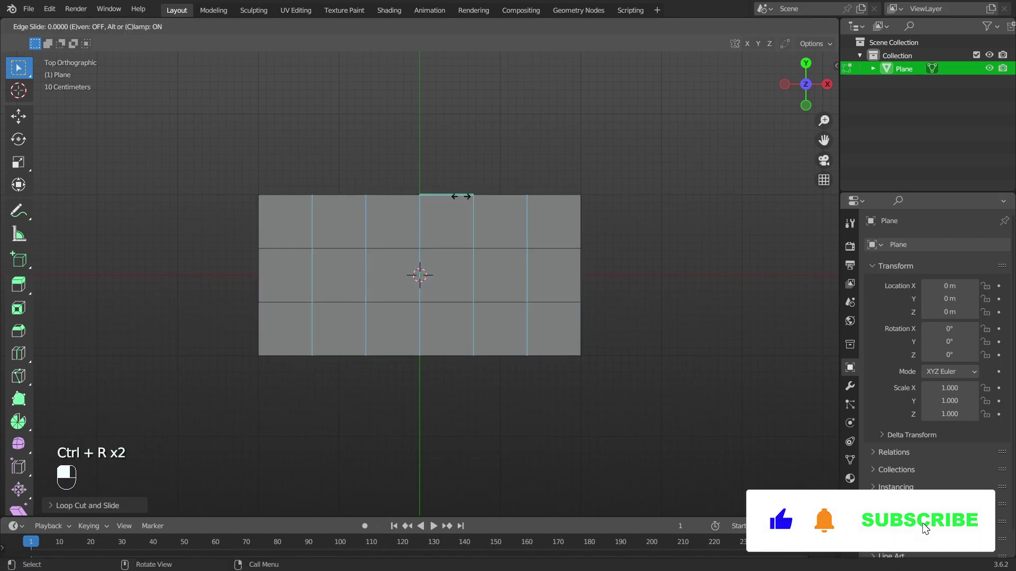
pyautogui.press('a')
pyautogui.press('a')
pyautogui.press('KP_1')
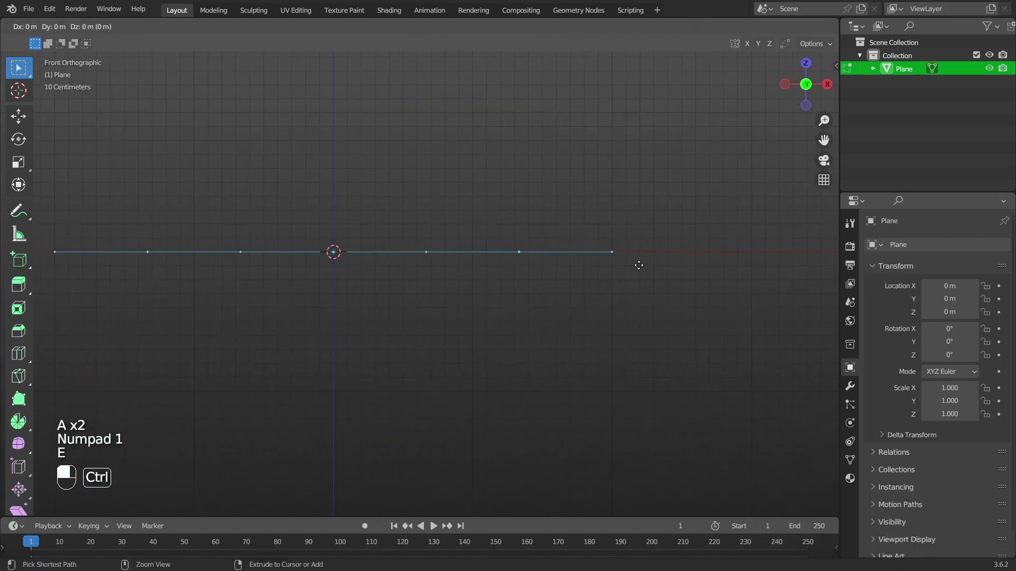
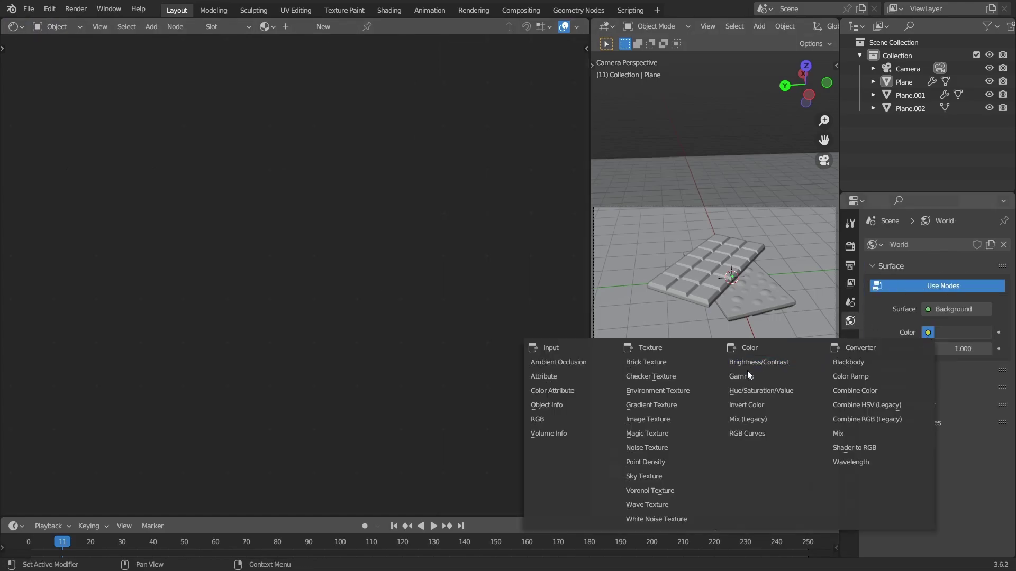
# Use an environment texture HDRI as world color and switch rendering to Cycles on GPU Compute
pyautogui.moveTo(688, 394); pyautogui.dragTo(374, 170)
pyautogui.moveTo(374, 170); pyautogui.dragTo(851, 249)
pyautogui.click(851, 249)
pyautogui.middleClick(851, 248)
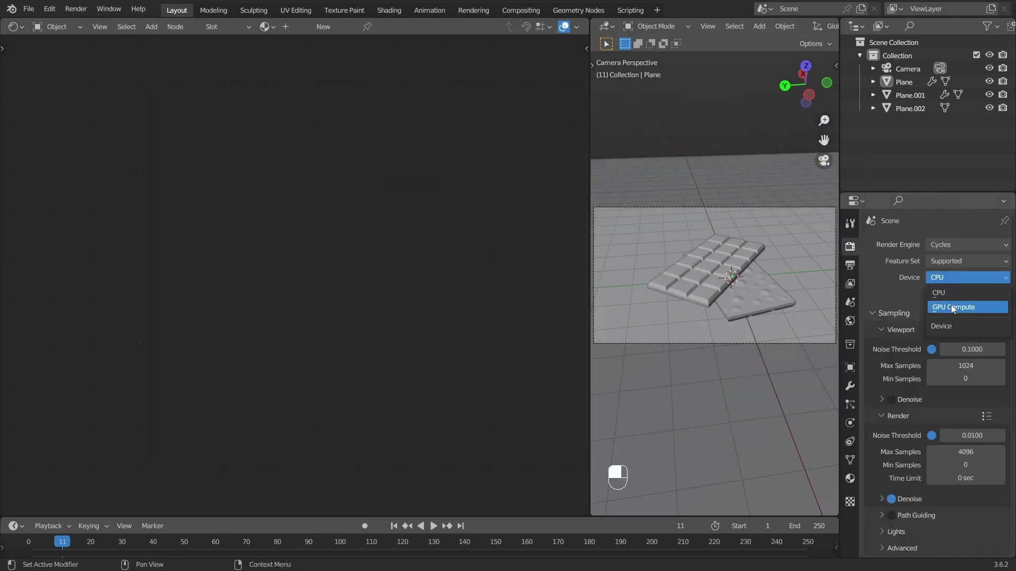
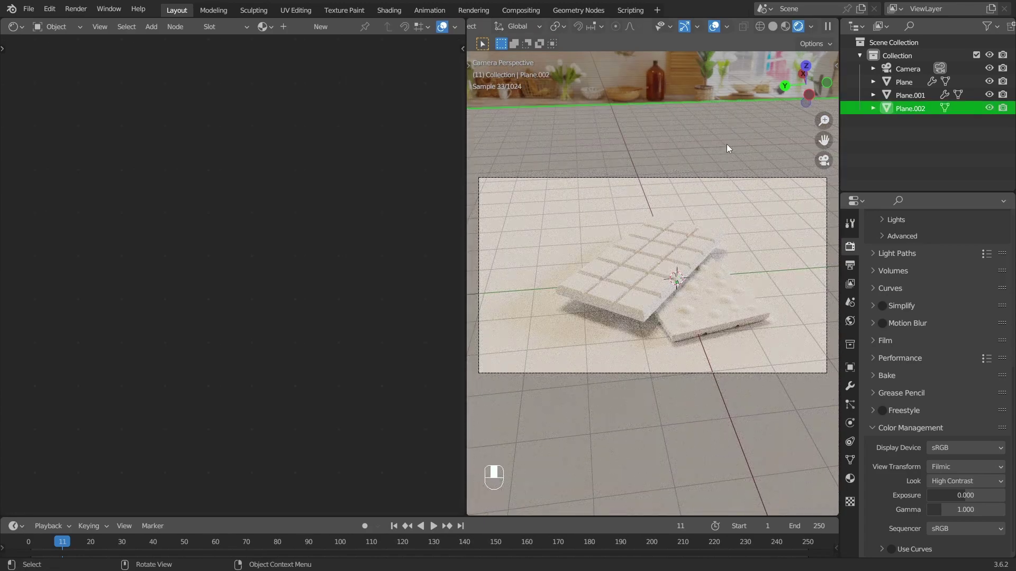
# Give the floor a cream base color and the segmented bar a new lower-roughness material
pyautogui.moveTo(327, 28); pyautogui.dragTo(249, 155)
pyautogui.moveTo(248, 156); pyautogui.dragTo(321, 31)
pyautogui.click(672, 246)
pyautogui.moveTo(320, 30); pyautogui.dragTo(233, 155)
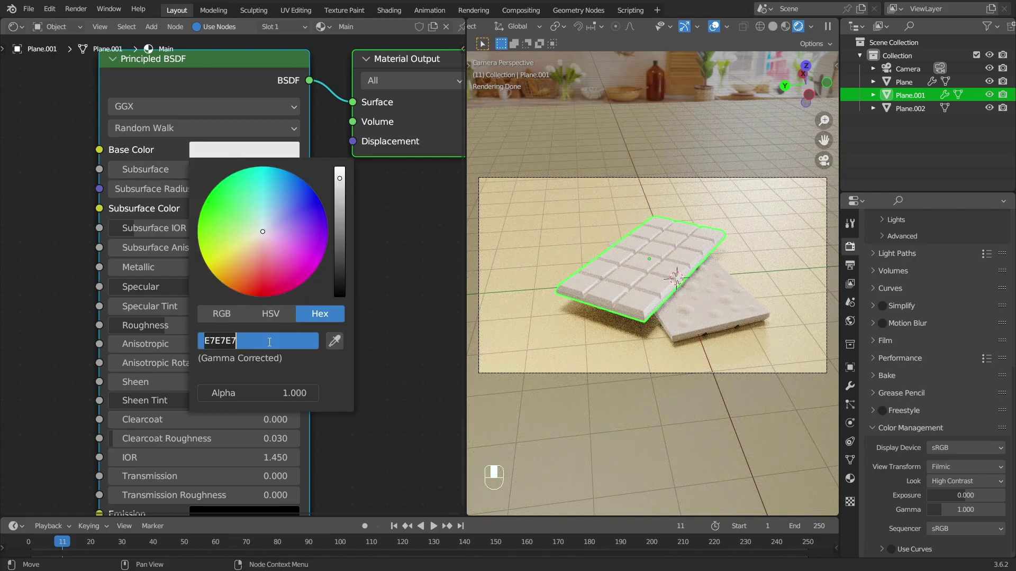